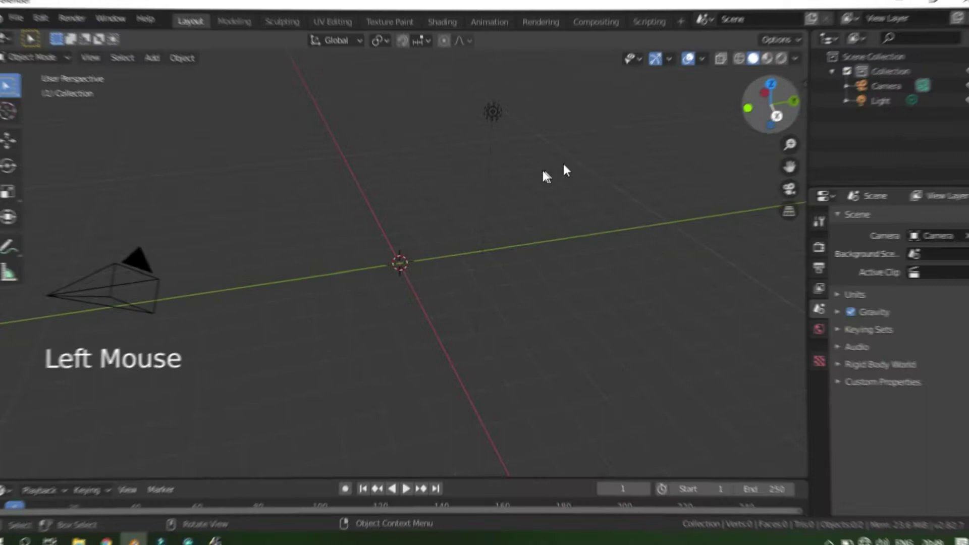
Step: Add a ground plane and scale it up, then add a cube and shrink it to a small block
key(shift+a)
key(s)
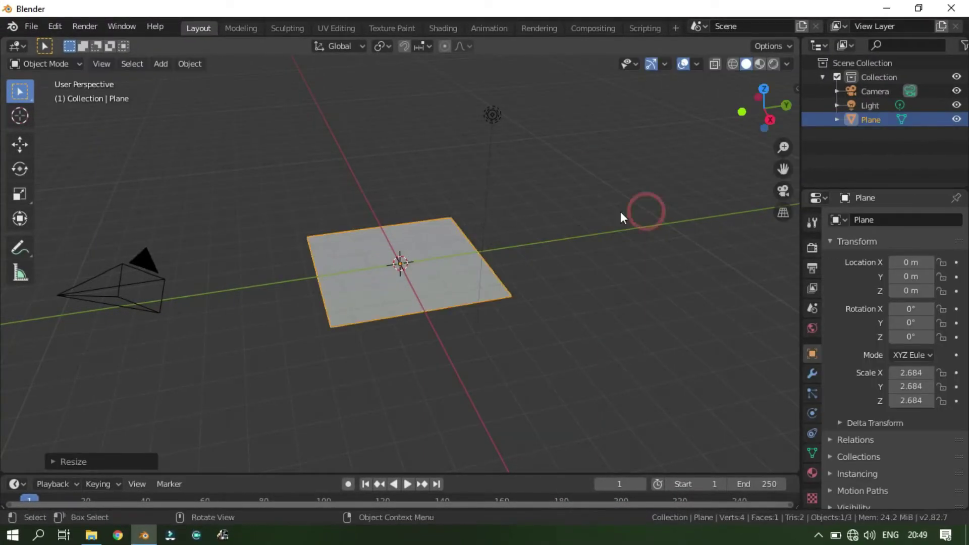
key(shift+a)
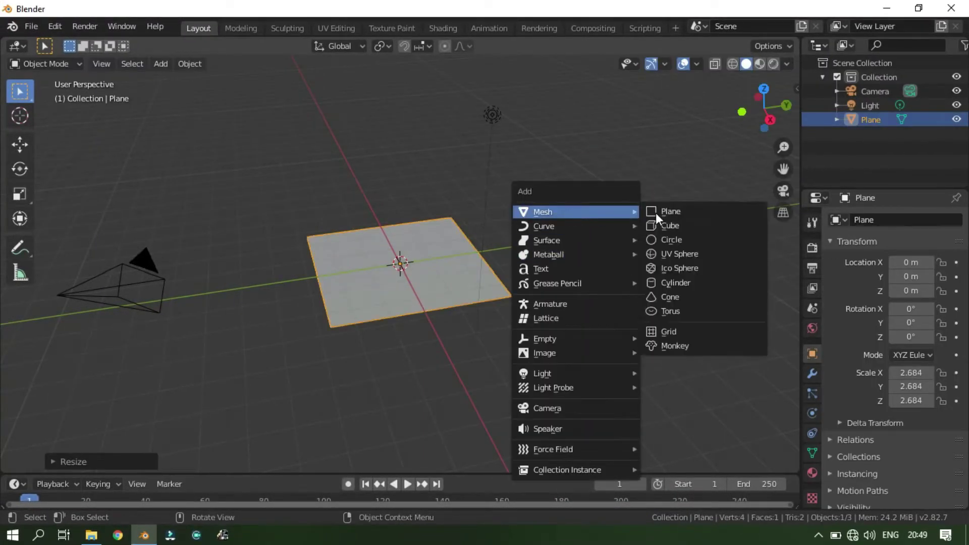
scroll(up, 3)
key(s)
Step: Select the ground plane again and enlarge it further beneath the cube
click(786, 197)
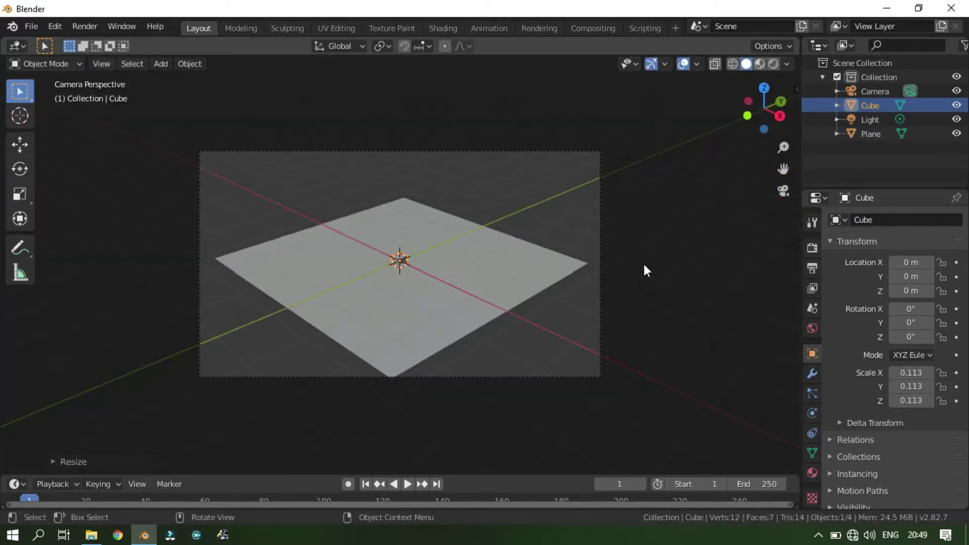
scroll(up, 3)
scroll(up, 3)
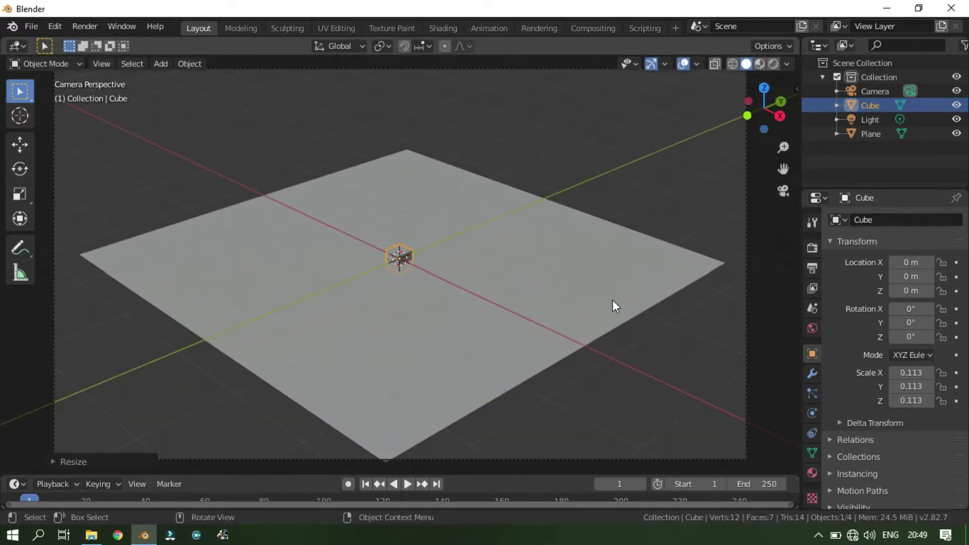
click(557, 306)
key(s)
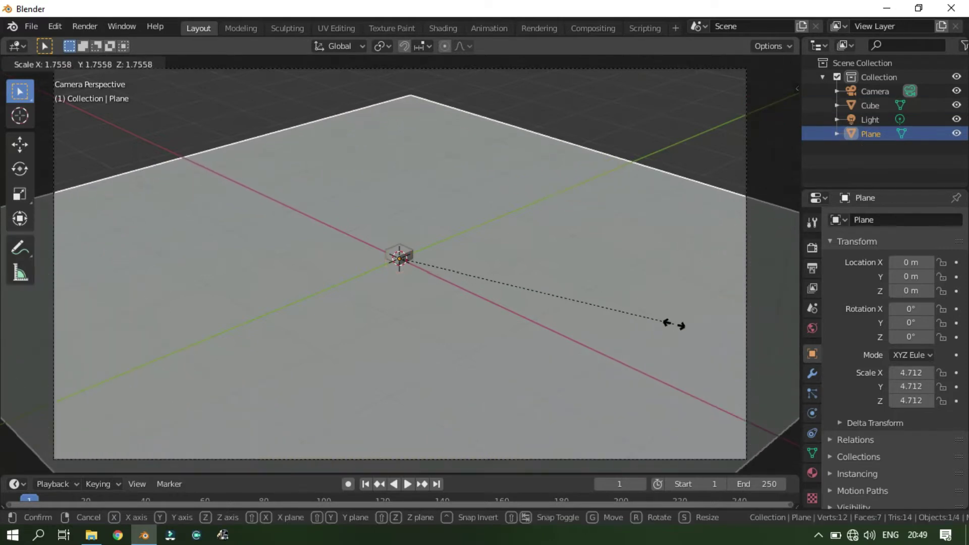
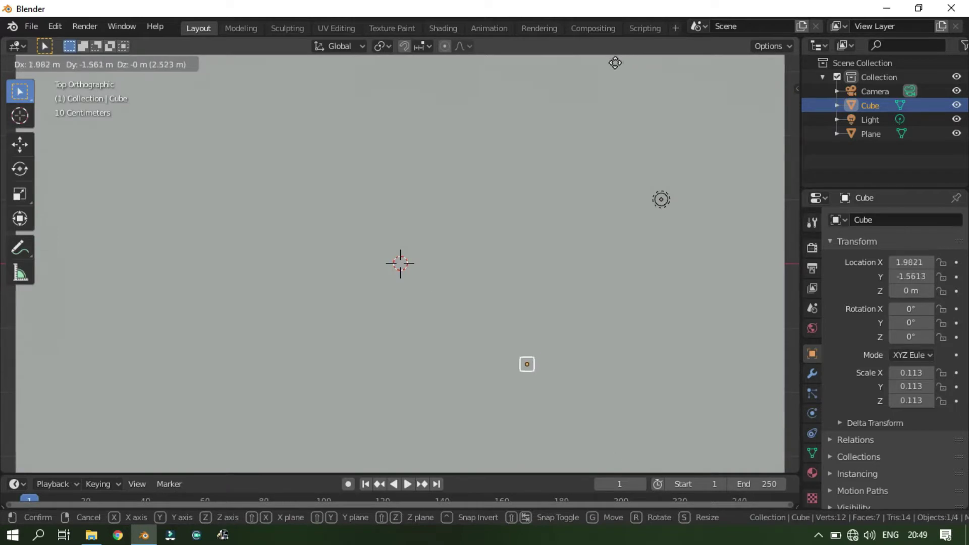
Step: Move the cube off-centre on the plane, checking its placement from above and through the camera
click(782, 198)
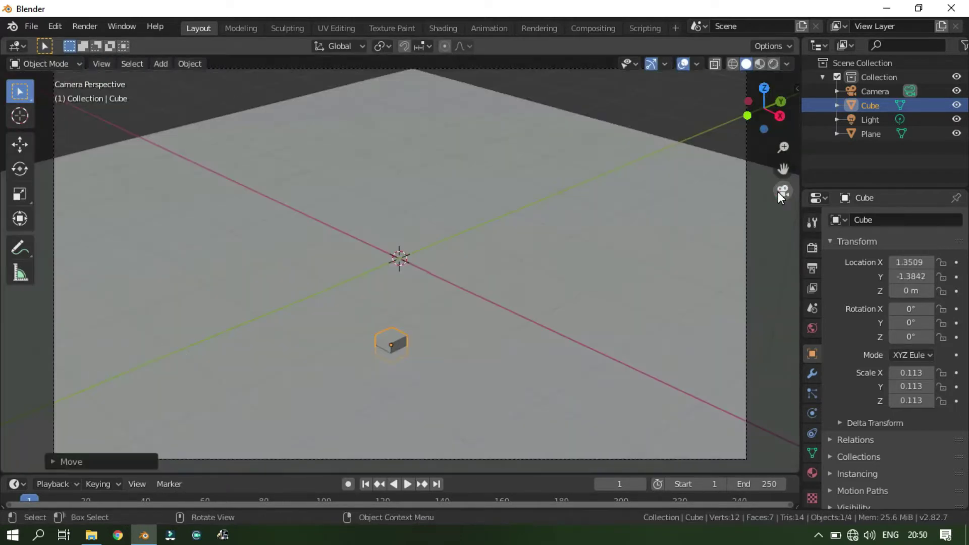
click(782, 197)
key(g)
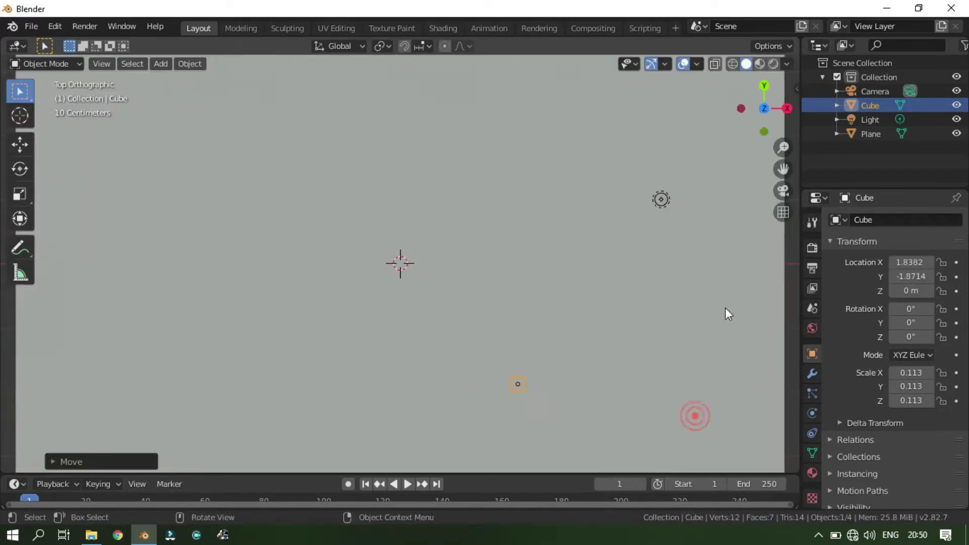
click(786, 197)
key(g)
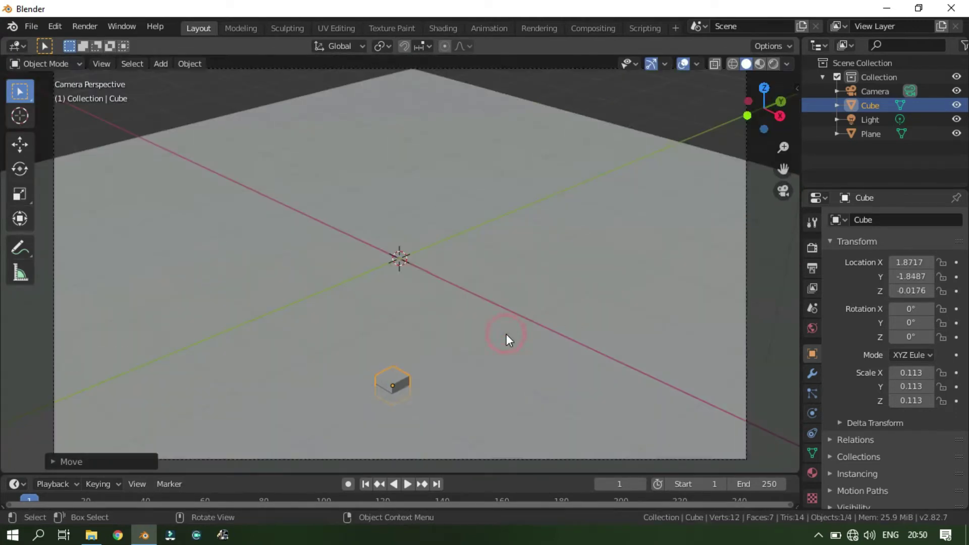
Step: Stretch the cube into a tall thin post raised onto the plane, with bevelled vertical edges
key(g)
key(s)
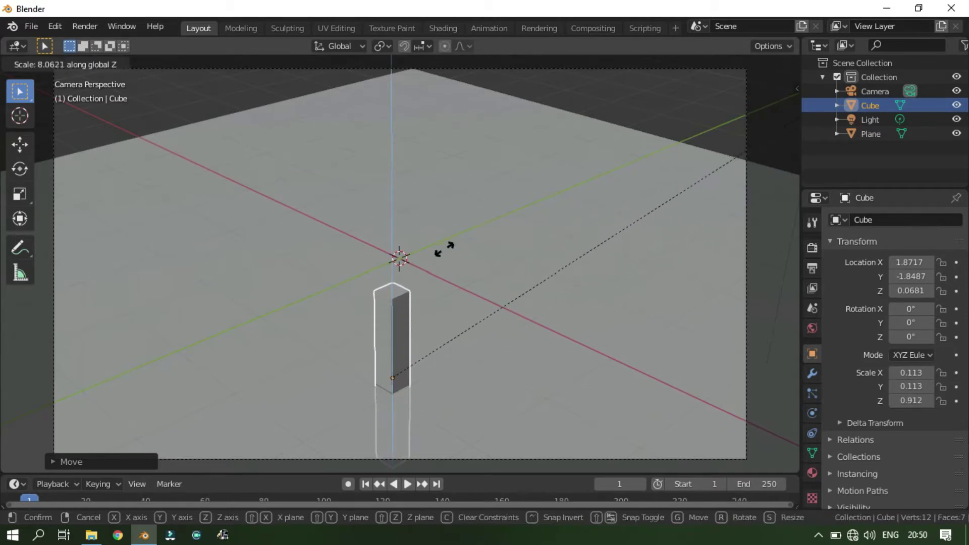
key(g)
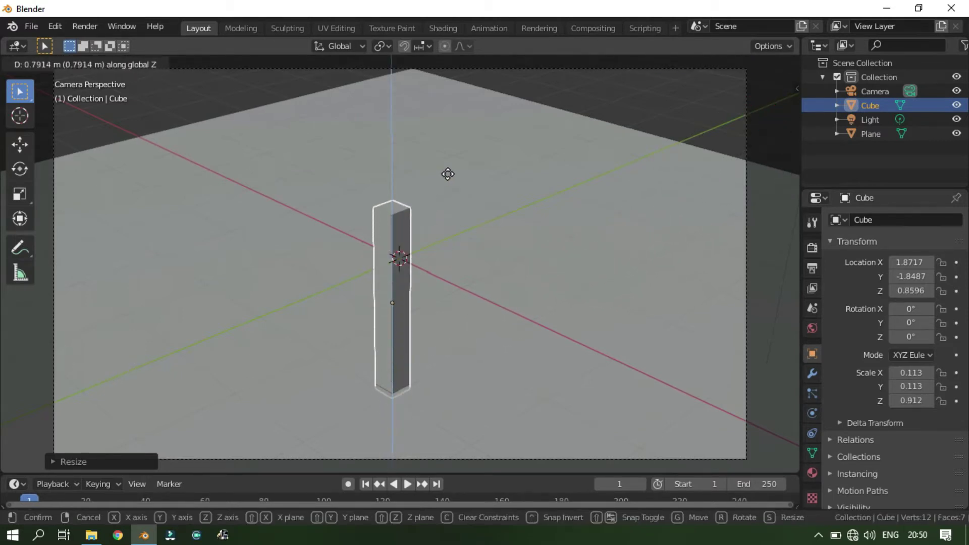
key(s)
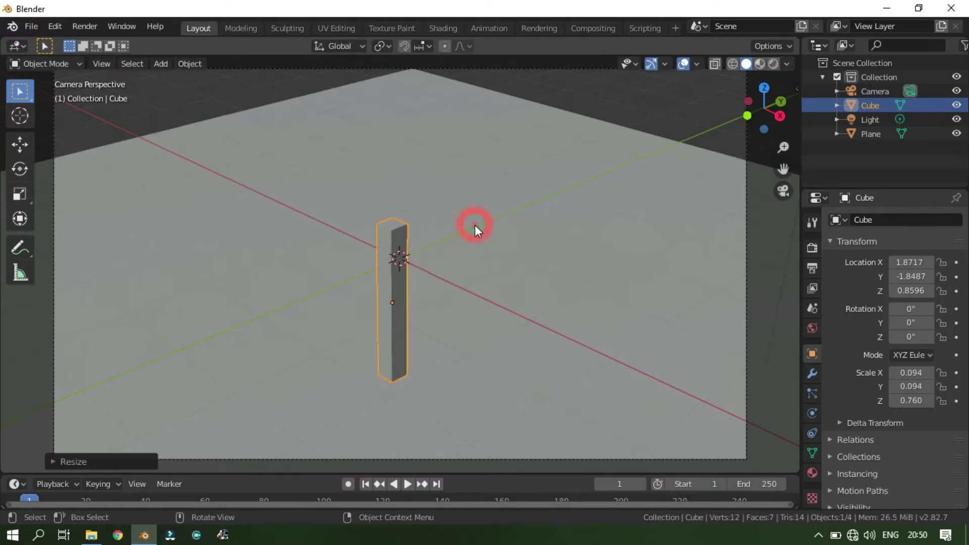
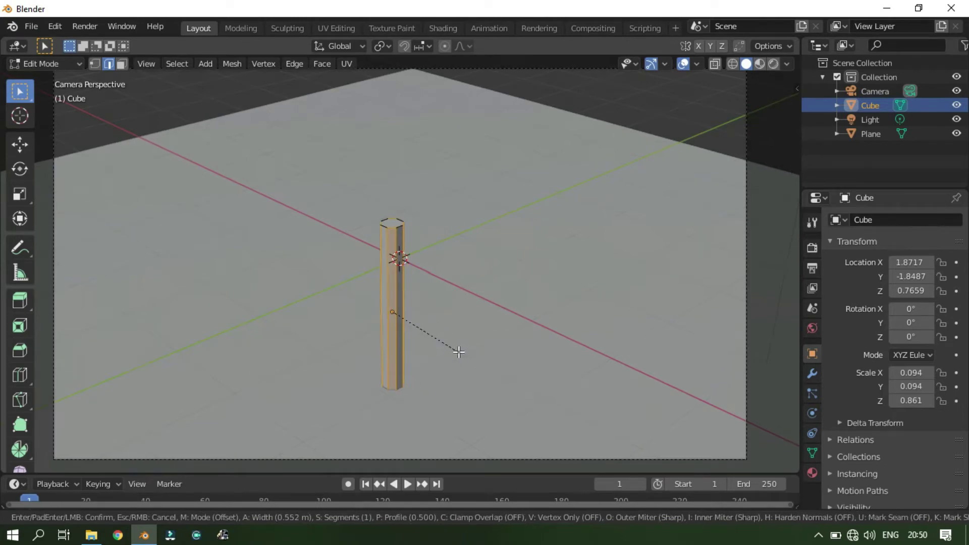
key(Tab)
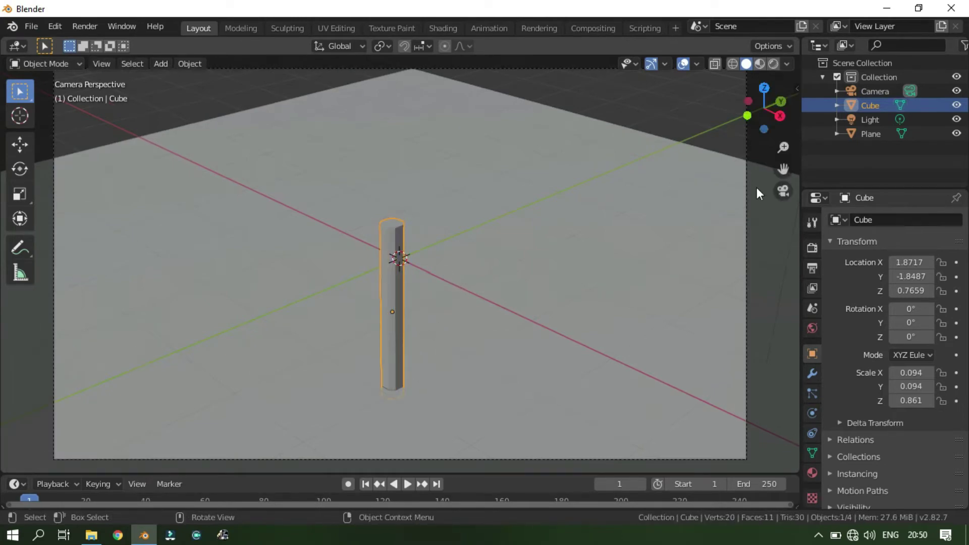
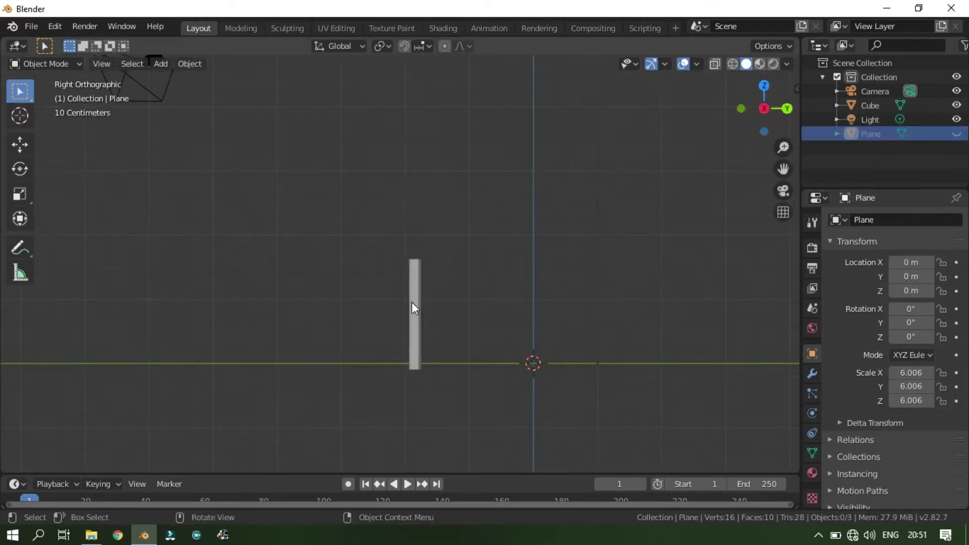
Step: Duplicate the trunk post into several slimmer pieces stacked up the trunk
click(416, 308)
key(shift+d)
key(shift+d)
key(shift+d)
key(shift+d)
key(g)
key(s)
key(g)
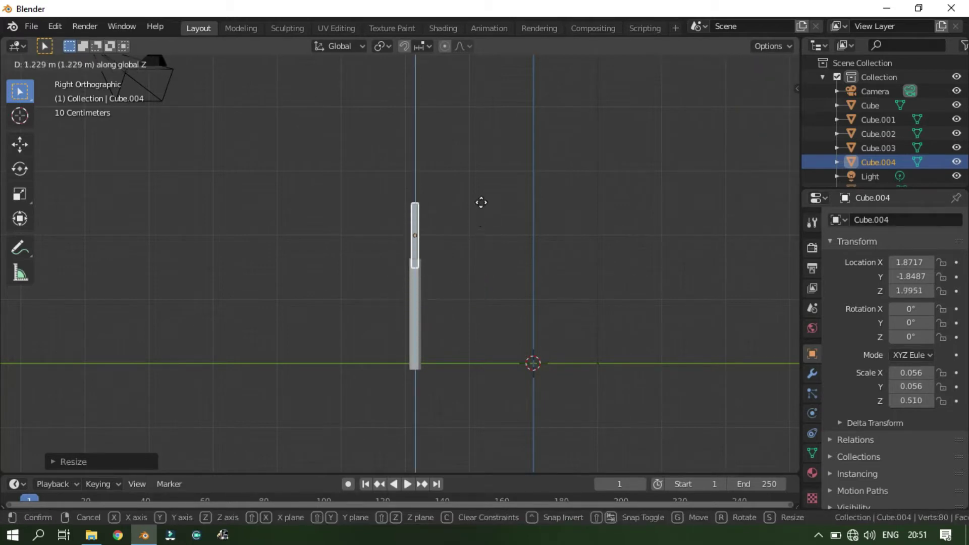
click(418, 303)
Step: Shrink and raise one piece, rotating it into a branch angled out to one side
key(s)
key(s)
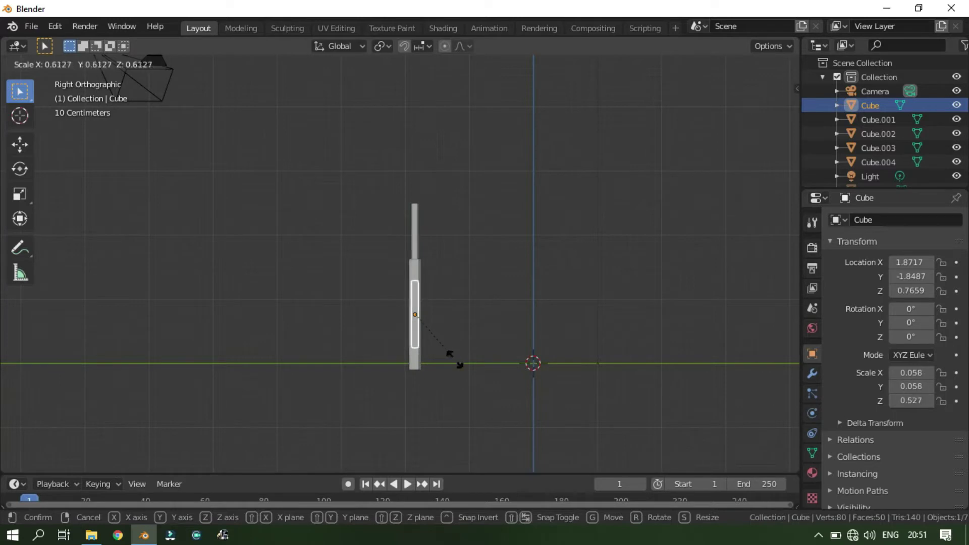
key(g)
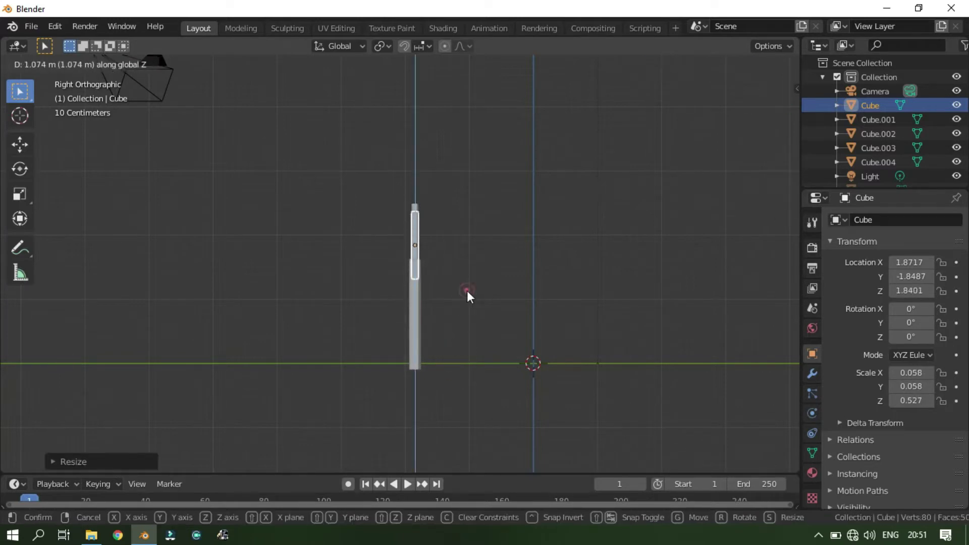
key(r)
key(g)
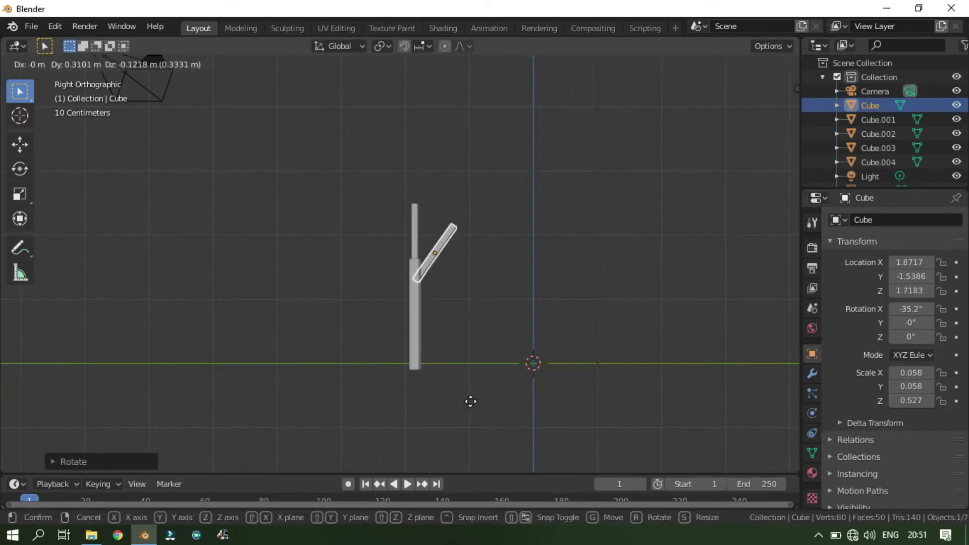
Step: Shape a second piece into a branch tilted out the opposite way near the top
click(427, 323)
key(s)
key(g)
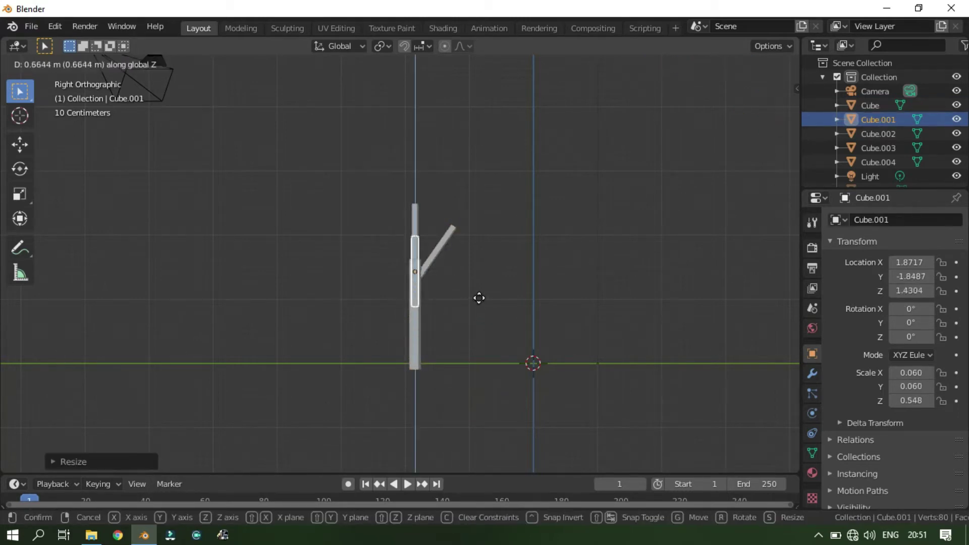
key(r)
key(g)
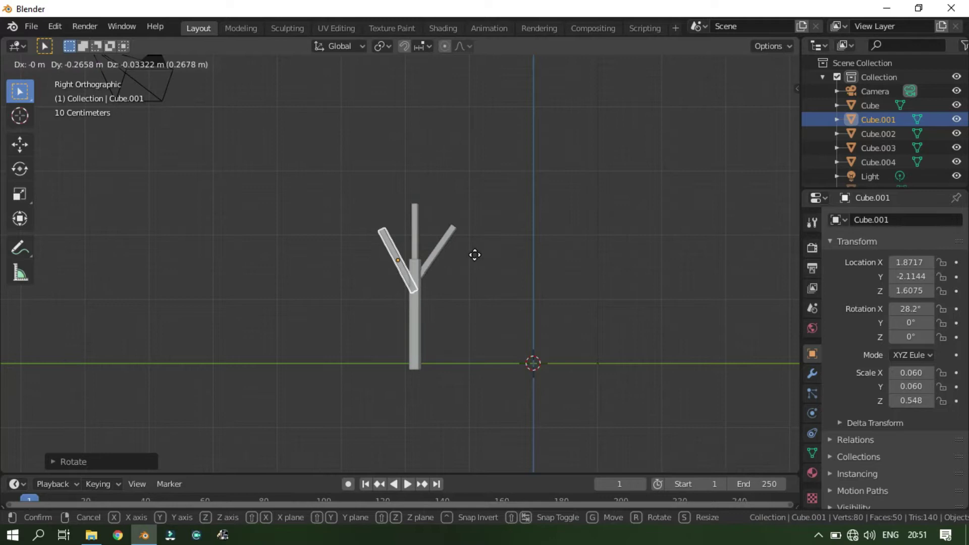
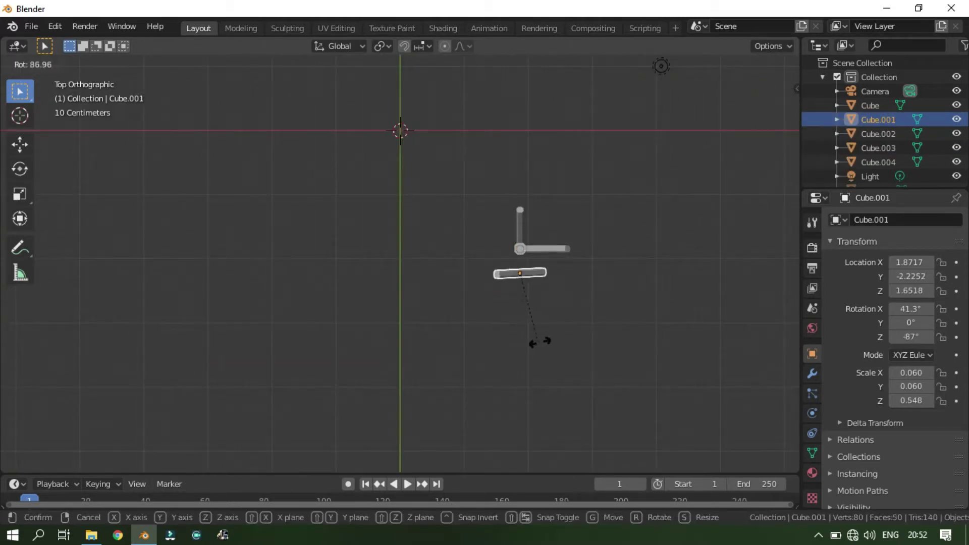
Step: Turn a branch around the vertical axis and check the tree on its ground plane in camera view
key(g)
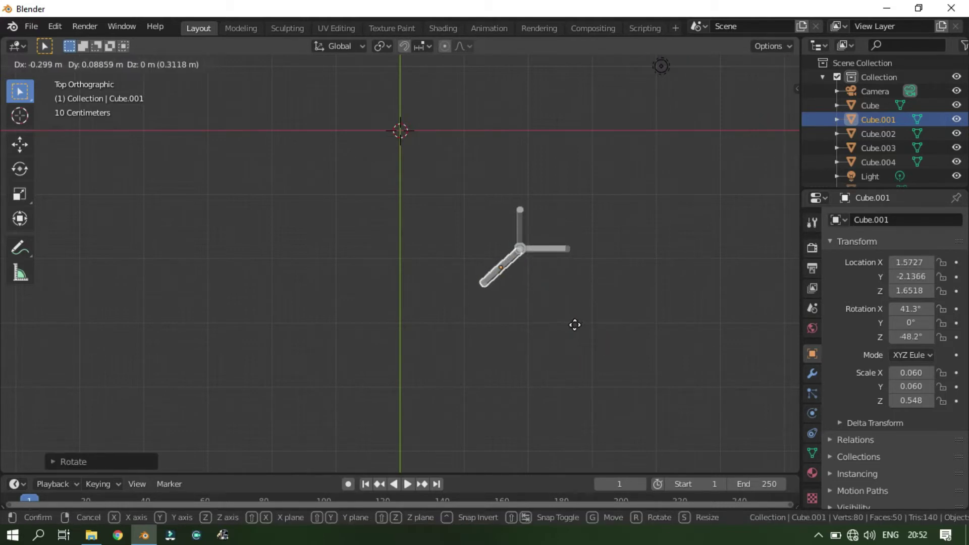
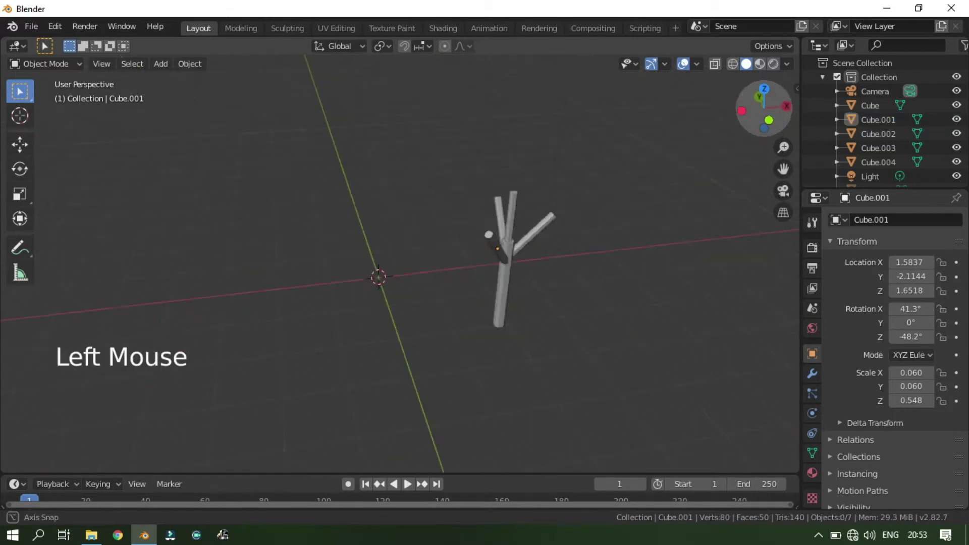
click(788, 189)
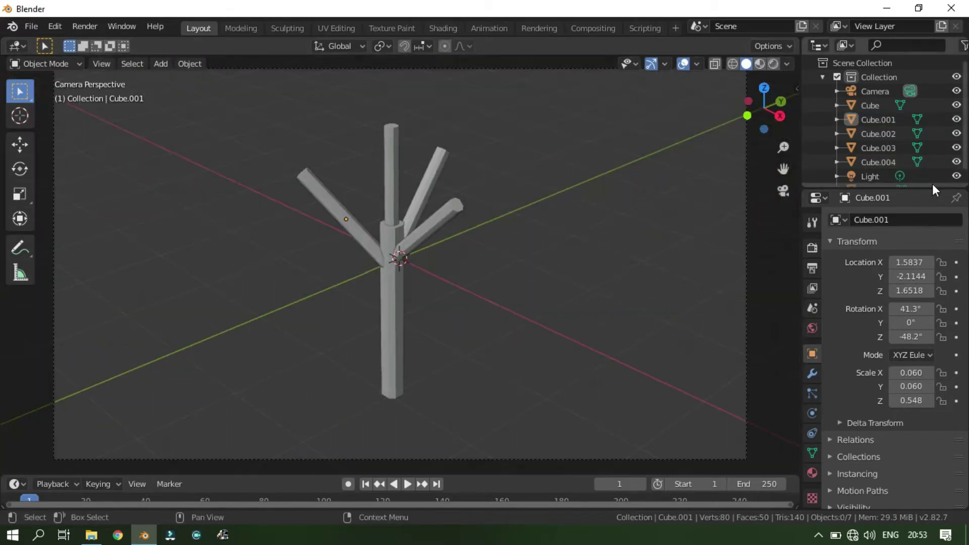
scroll(down, 3)
Step: Scale all the tree parts down together and lower them toward the ground
click(956, 173)
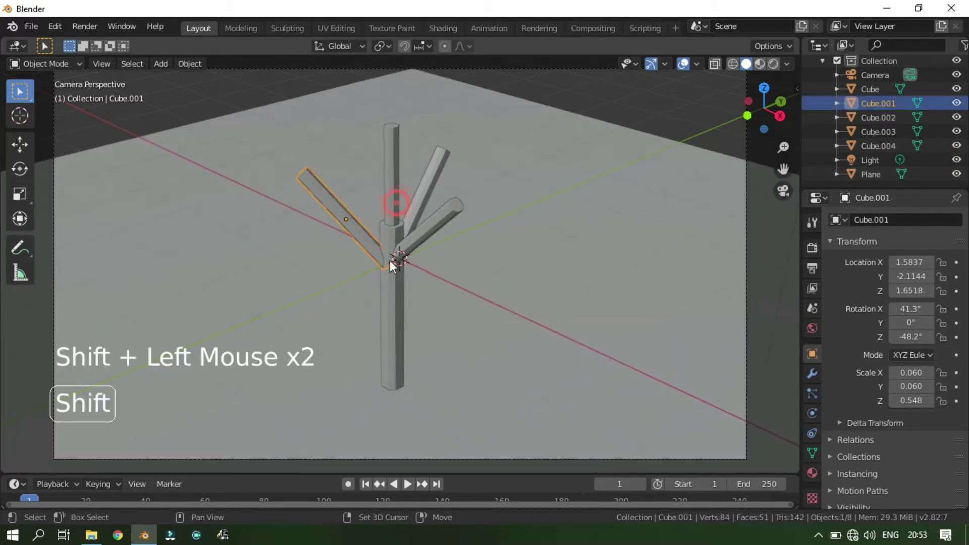
key(s)
key(g)
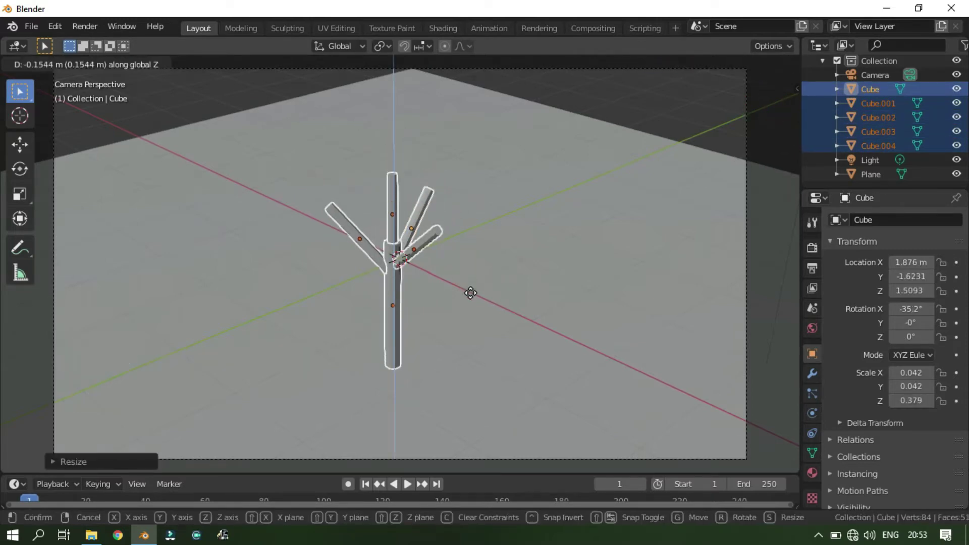
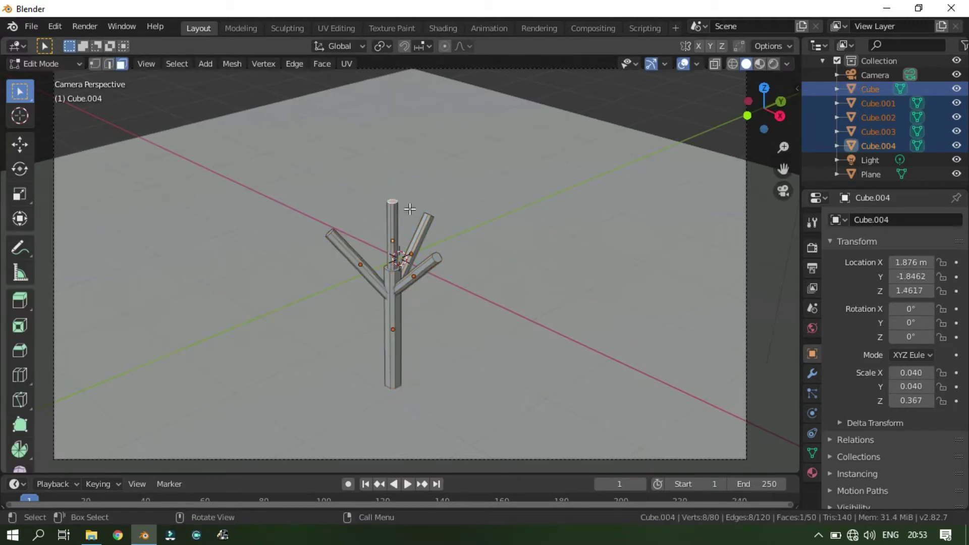
Step: Add icosphere foliage balls atop the trunk and at a branch tip, shrunk to size
key(shift+s)
key(shift+a)
key(s)
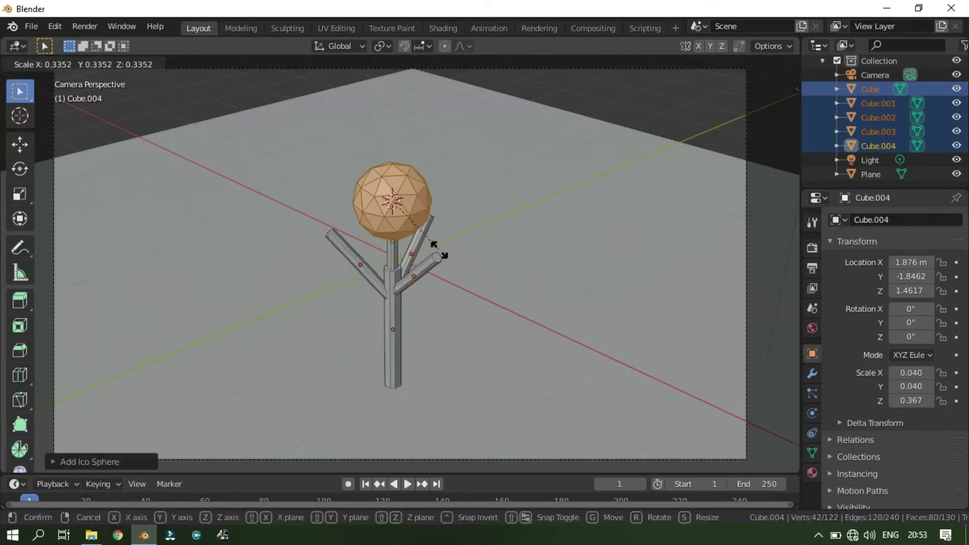
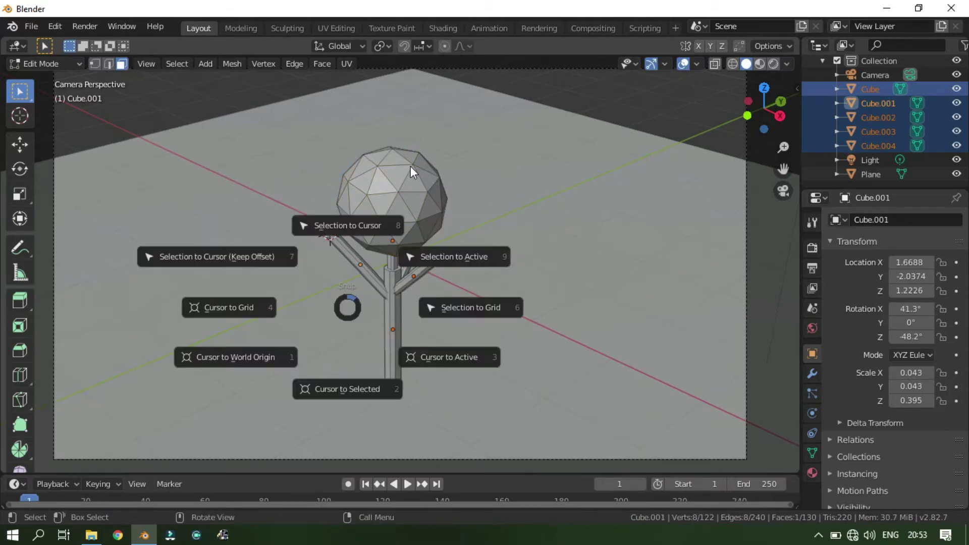
key(shift+a)
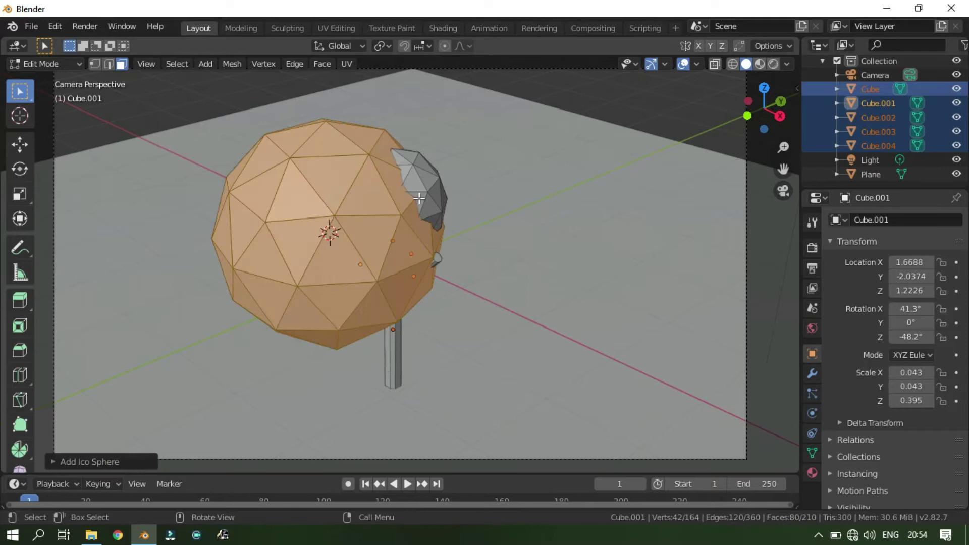
key(s)
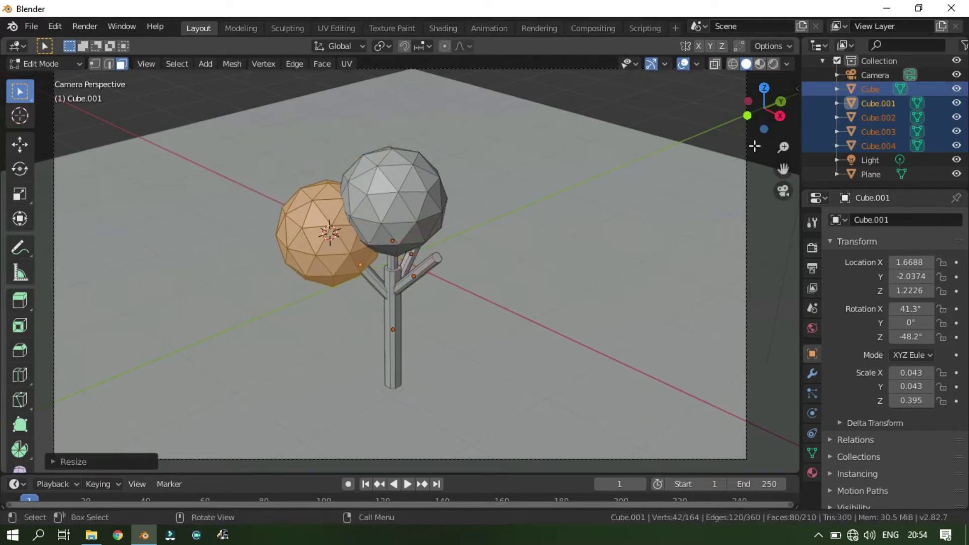
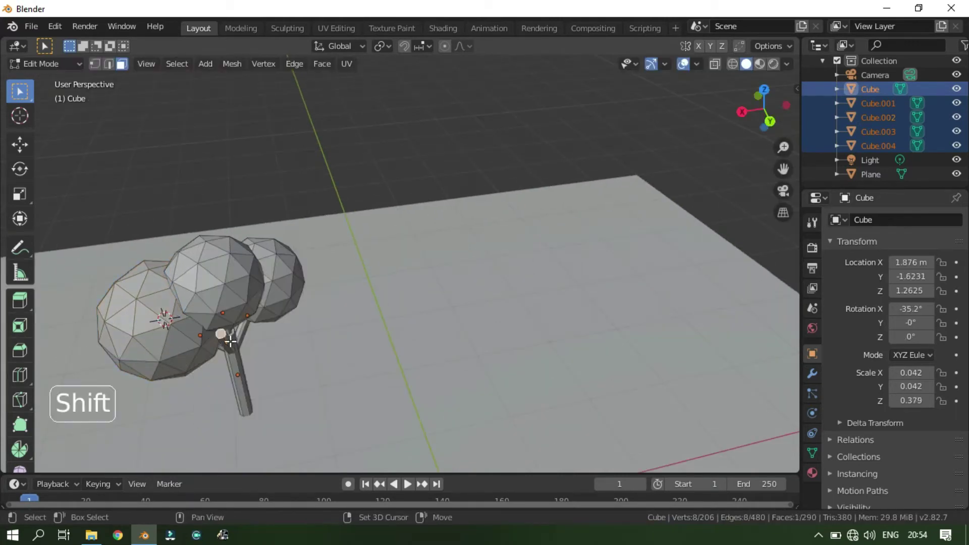
Step: Add a fourth foliage icosphere and enlarge the spheres into a full canopy over the trunk
key(shift+s)
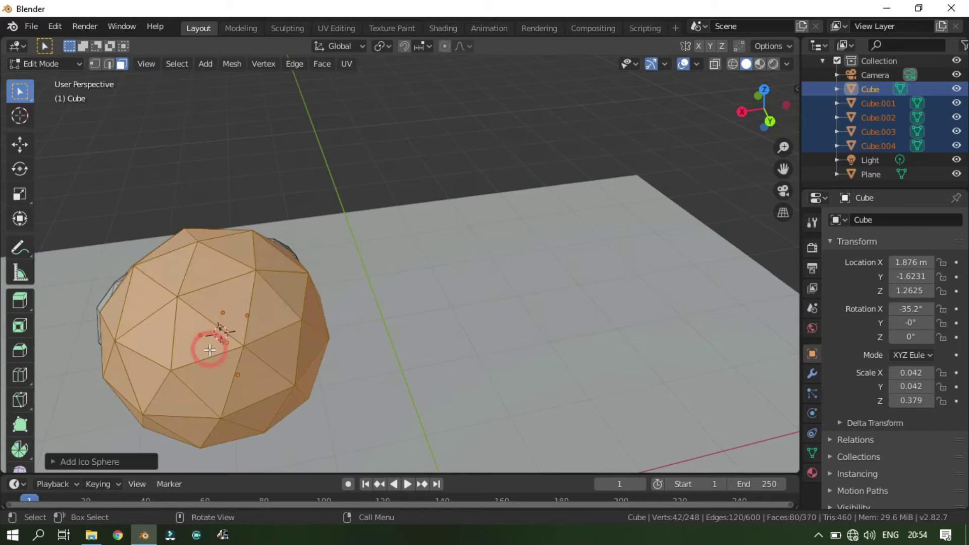
key(s)
click(784, 202)
key(Tab)
click(349, 261)
key(s)
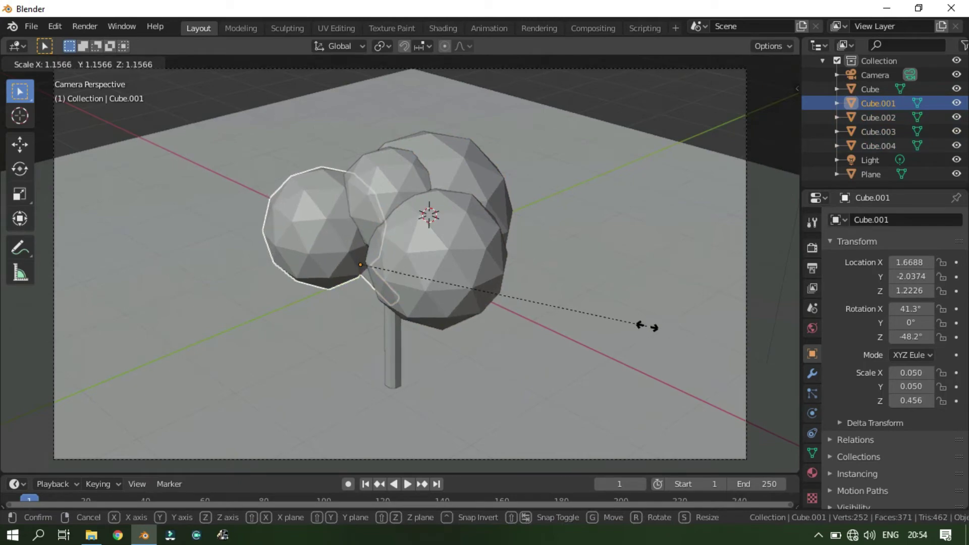
key(Tab)
key(Tab)
Step: Select the trunk and create a new material for it in Material Properties
click(776, 265)
scroll(up, 3)
scroll(down, 3)
click(398, 360)
click(830, 440)
click(948, 242)
Step: Set the trunk's base colour to a dark red-brown (HSV red, V .353) with material preview shading on
click(886, 286)
click(904, 310)
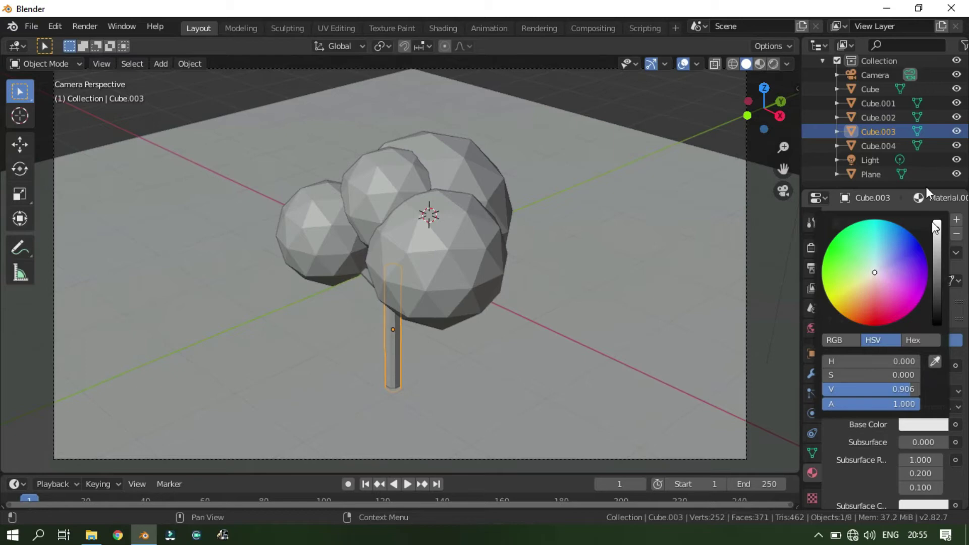
click(932, 412)
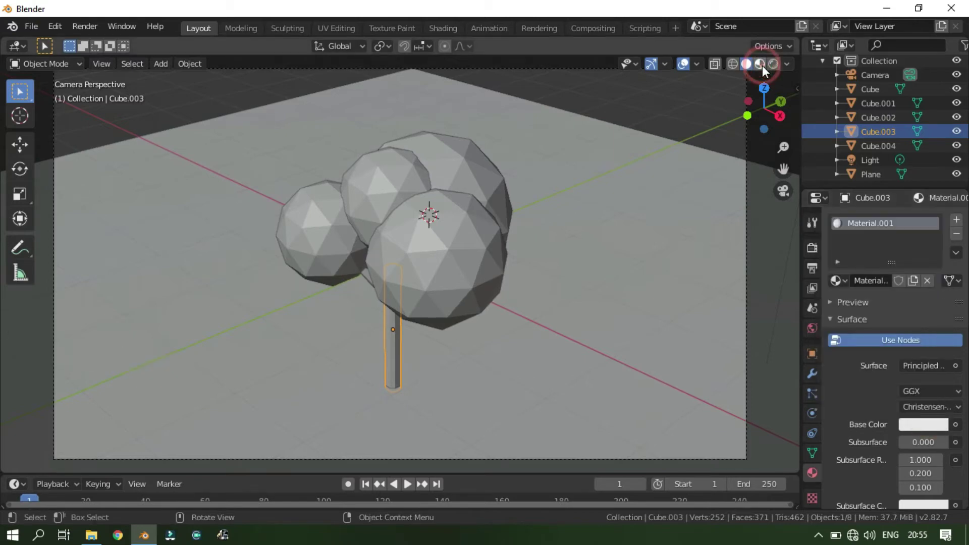
click(765, 69)
click(904, 346)
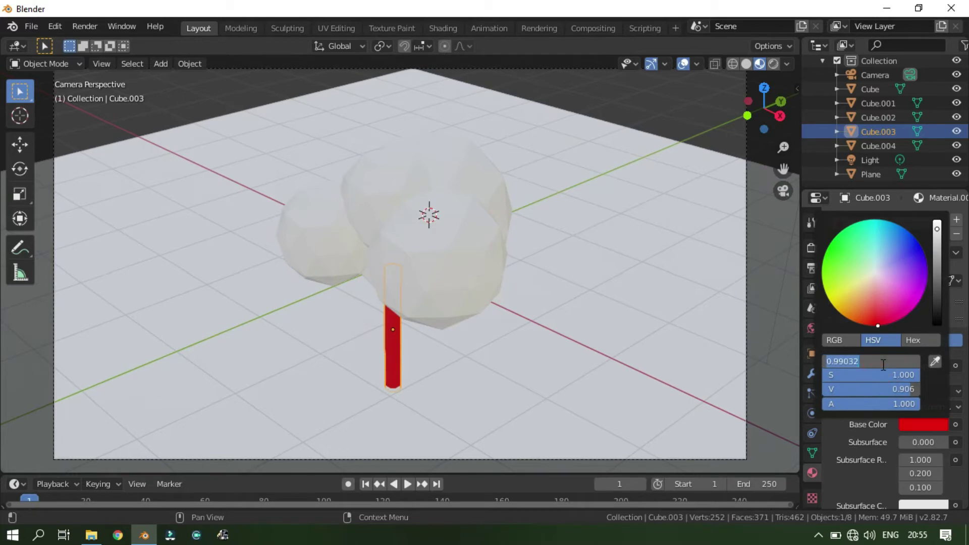
key(0)
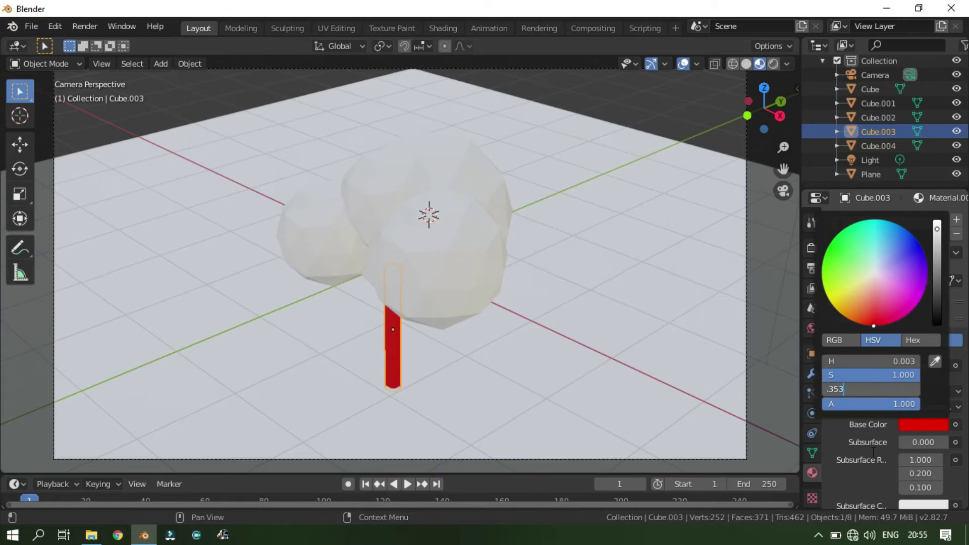
click(458, 265)
Step: Select a foliage sphere and create its own new material
click(948, 260)
click(937, 344)
click(901, 341)
Step: Give a second foliage sphere a new material with bright green base colour (H 0.307, S 1, V 0.906)
click(787, 183)
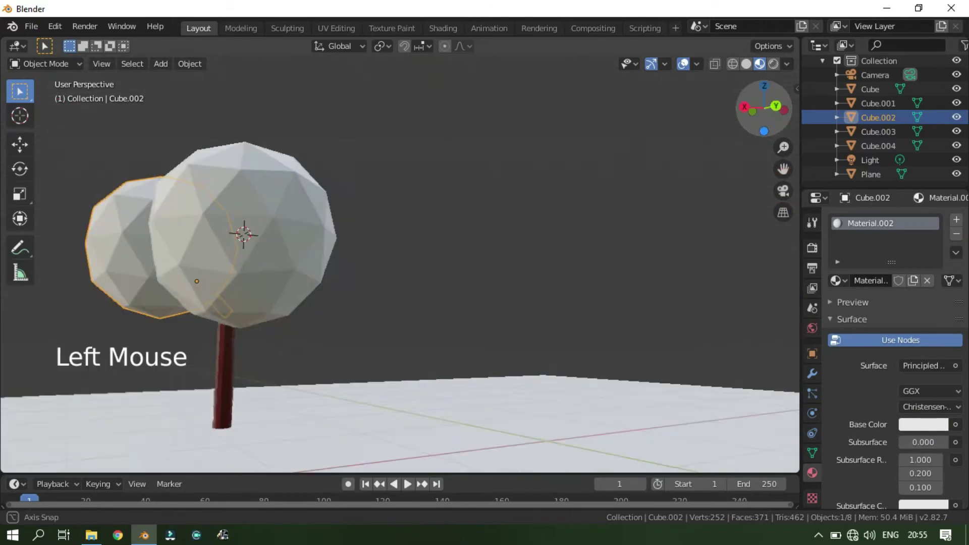
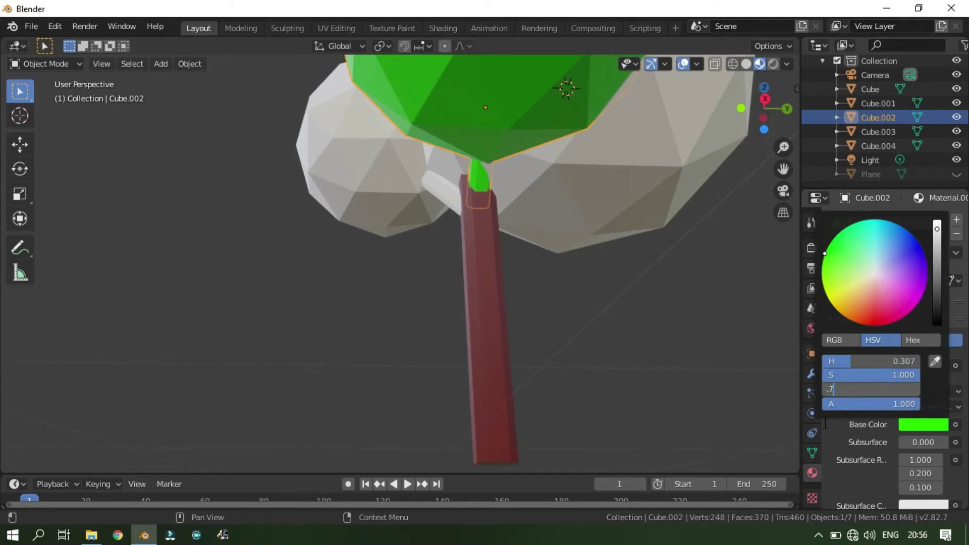
scroll(down, 3)
click(528, 184)
click(952, 236)
click(924, 376)
click(907, 377)
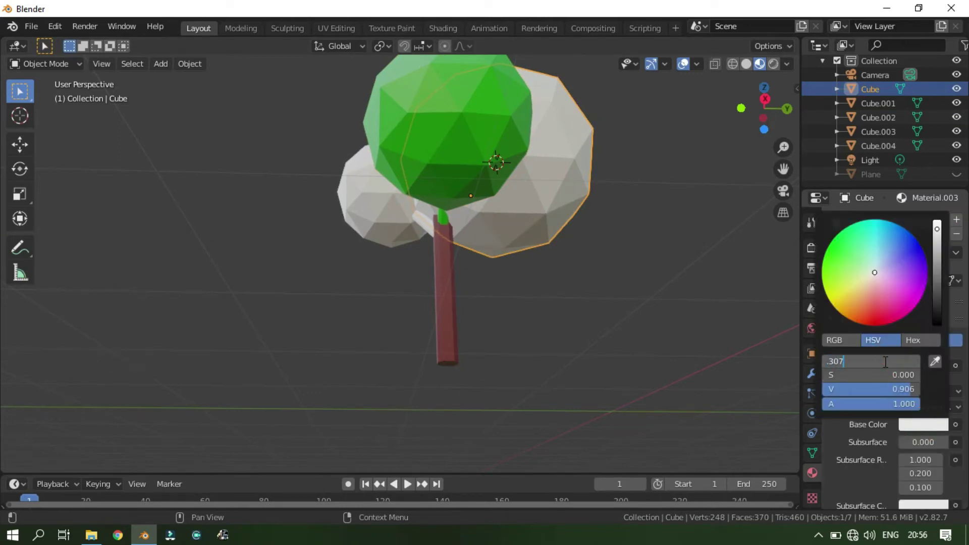
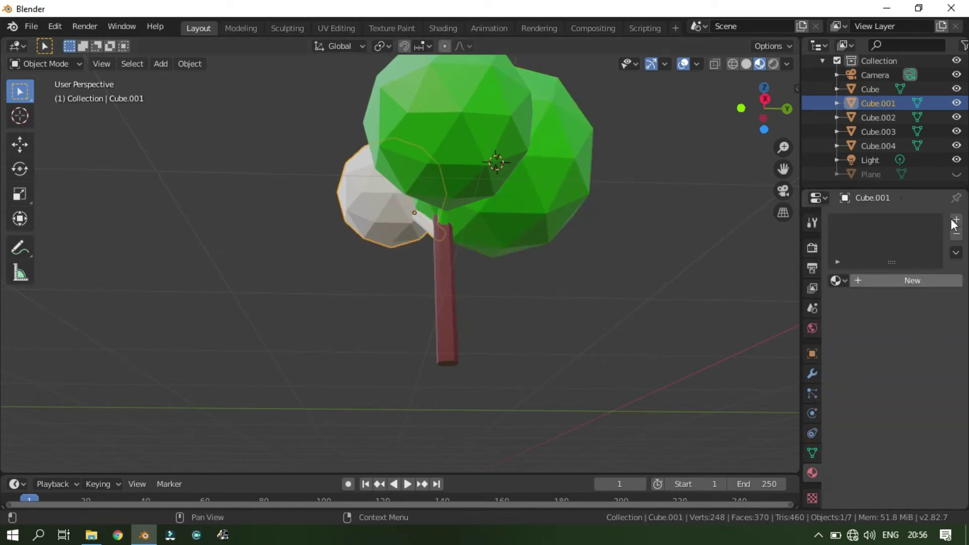
Step: Create a new material for the remaining white sphere and start entering its green colour
click(912, 290)
click(920, 421)
click(933, 421)
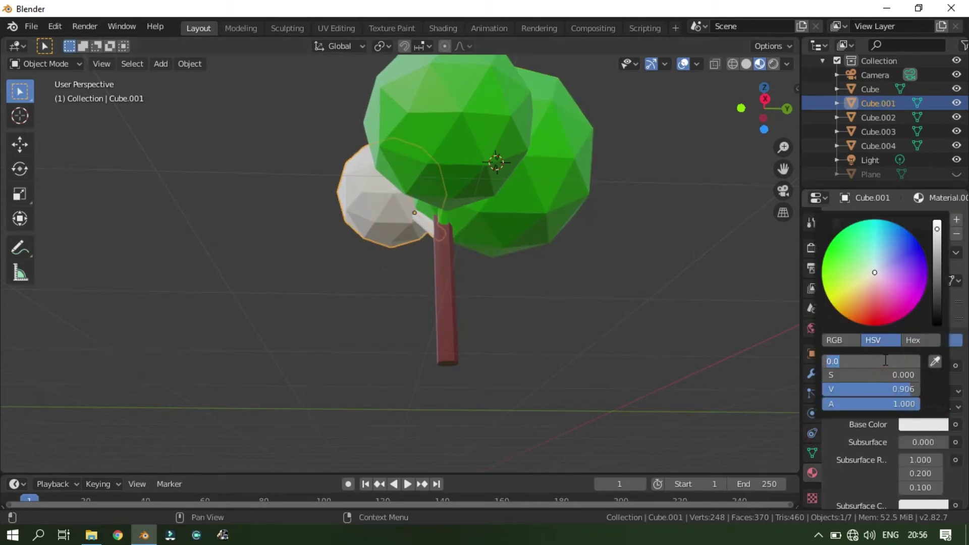